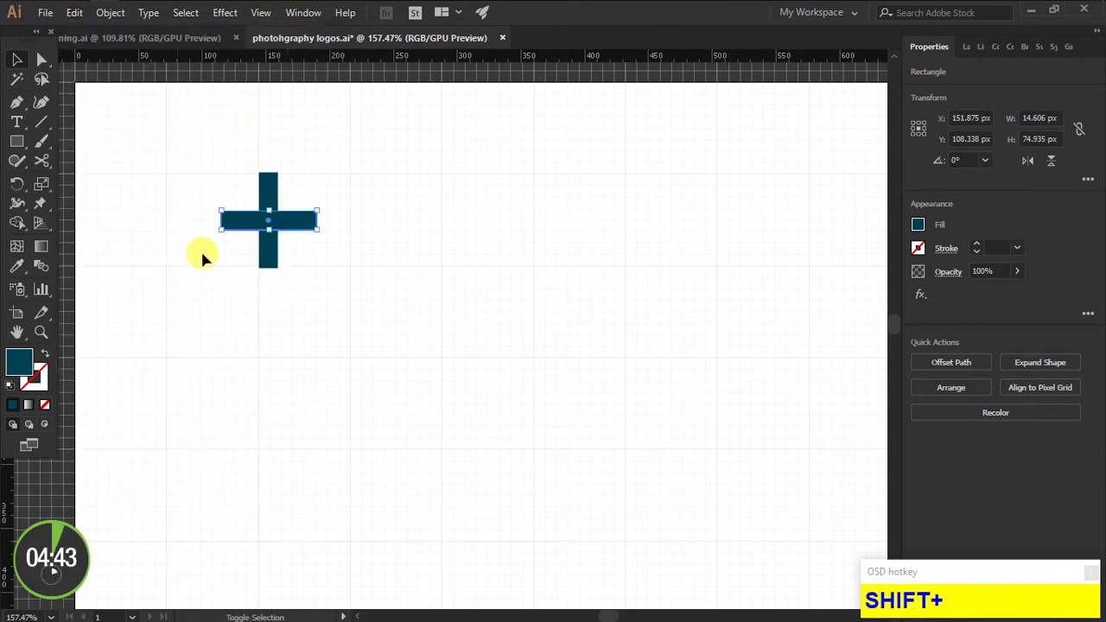
Align the two bars into an L-shaped corner and reflect a copy to the bottom
click(279, 226)
click(328, 247)
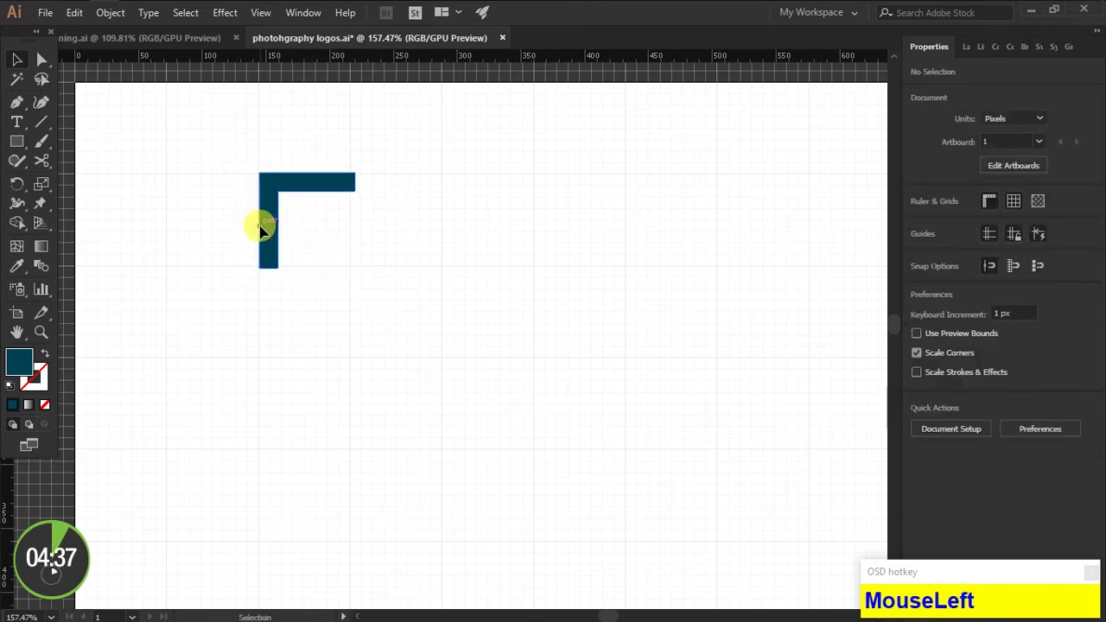
right_click(267, 234)
drag(365, 494, 216, 474)
Mirror the left pair of corners to the right side, completing four viewfinder brackets
right_click(219, 467)
drag(314, 369, 724, 259)
drag(724, 264, 118, 190)
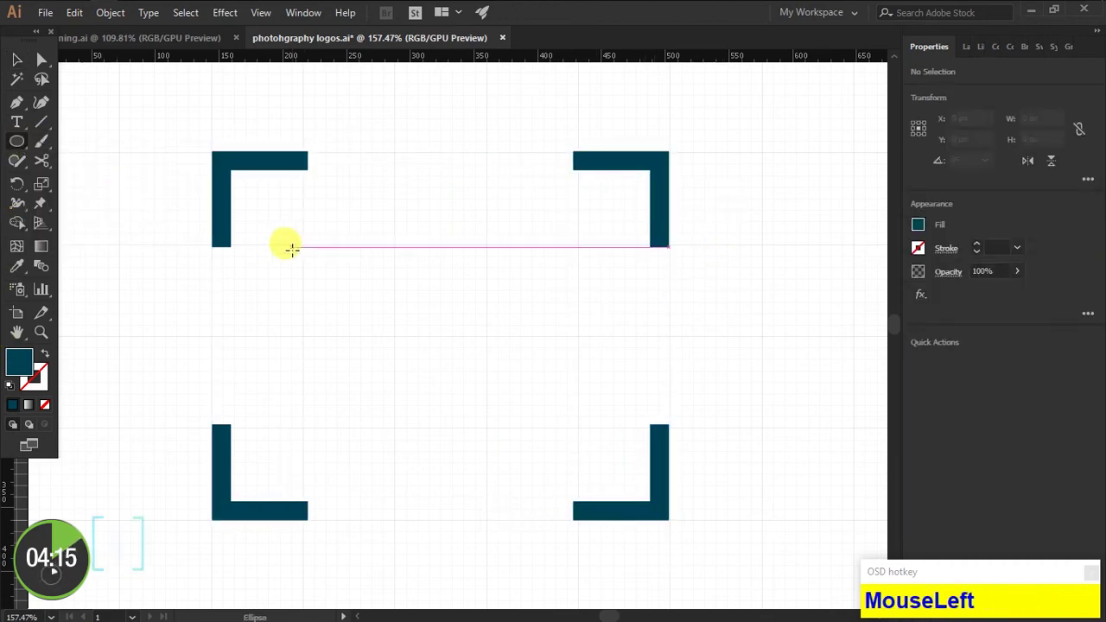
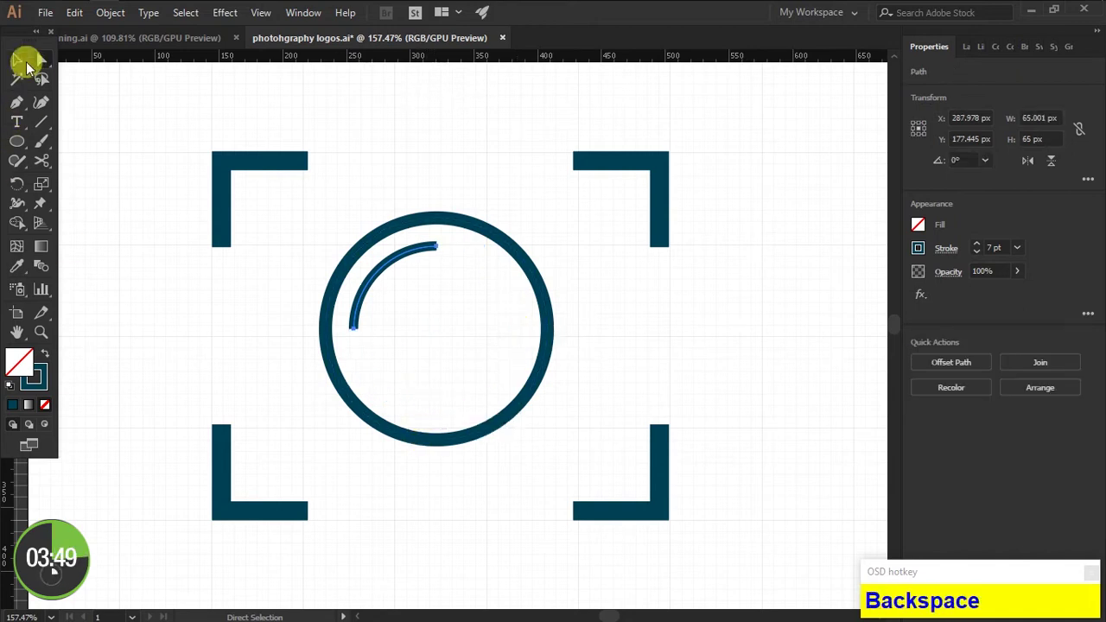
Place the highlight arc inside the lens ring and set the name AKKO PHOTGRAPHY beneath
drag(21, 68, 860, 298)
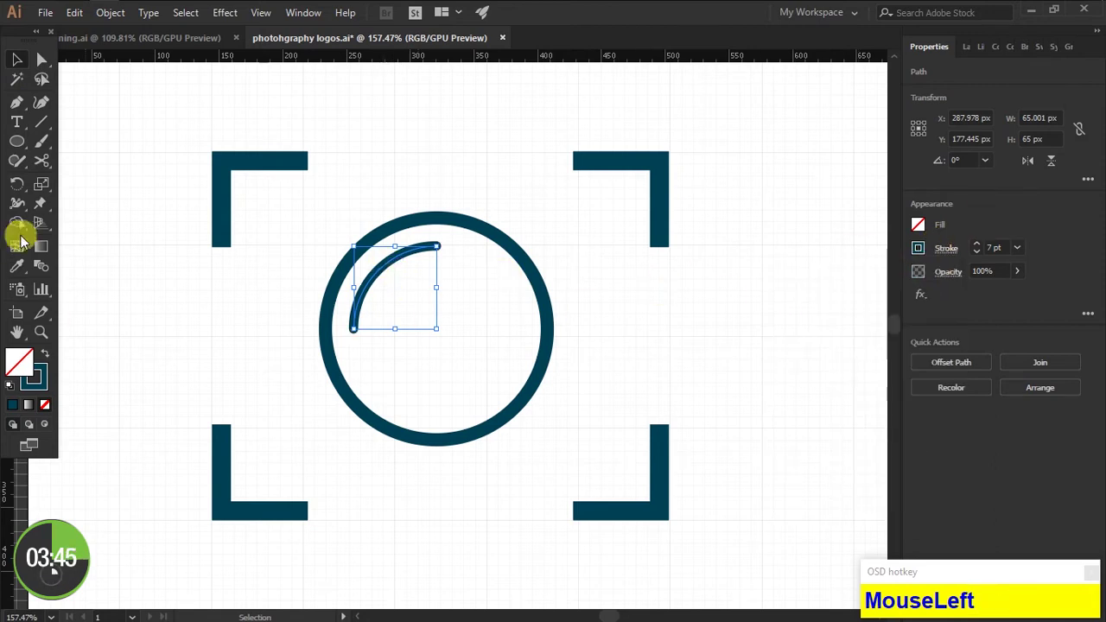
scroll(down, 3)
click(254, 520)
text(kk)
click(656, 554)
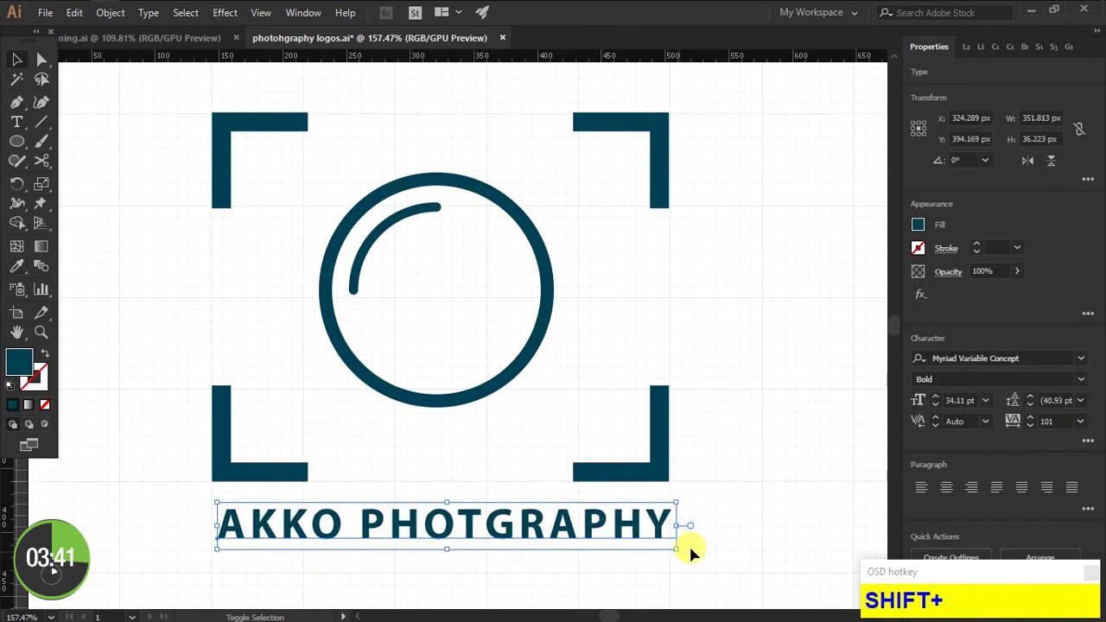
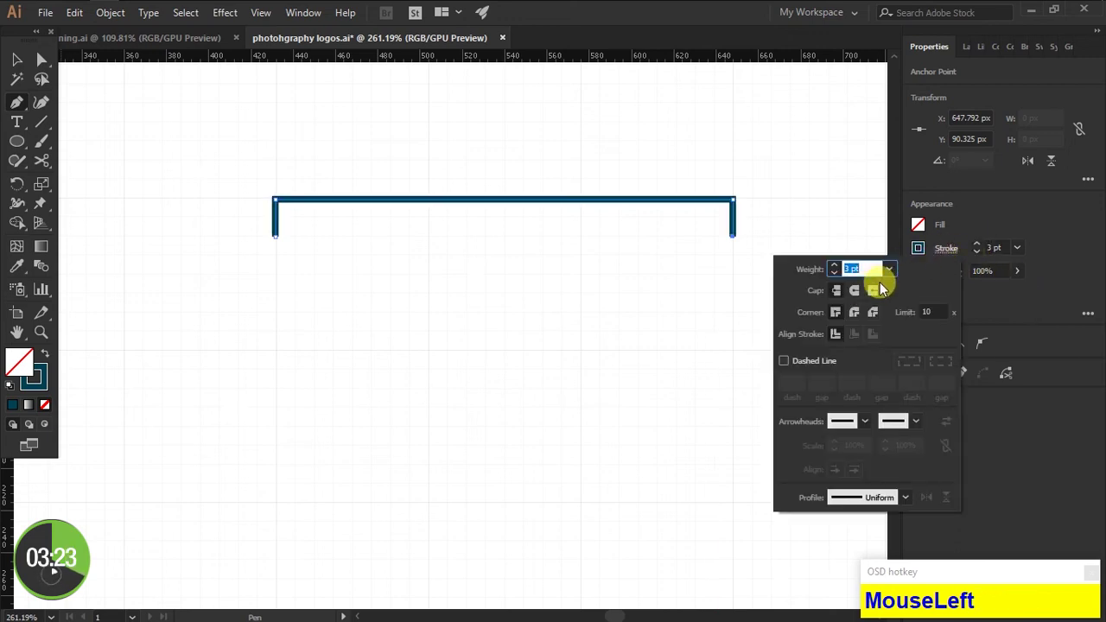
Finish the 3 pt bracket path and reflect a horizontal copy below it for the body
key(ctrl+z)
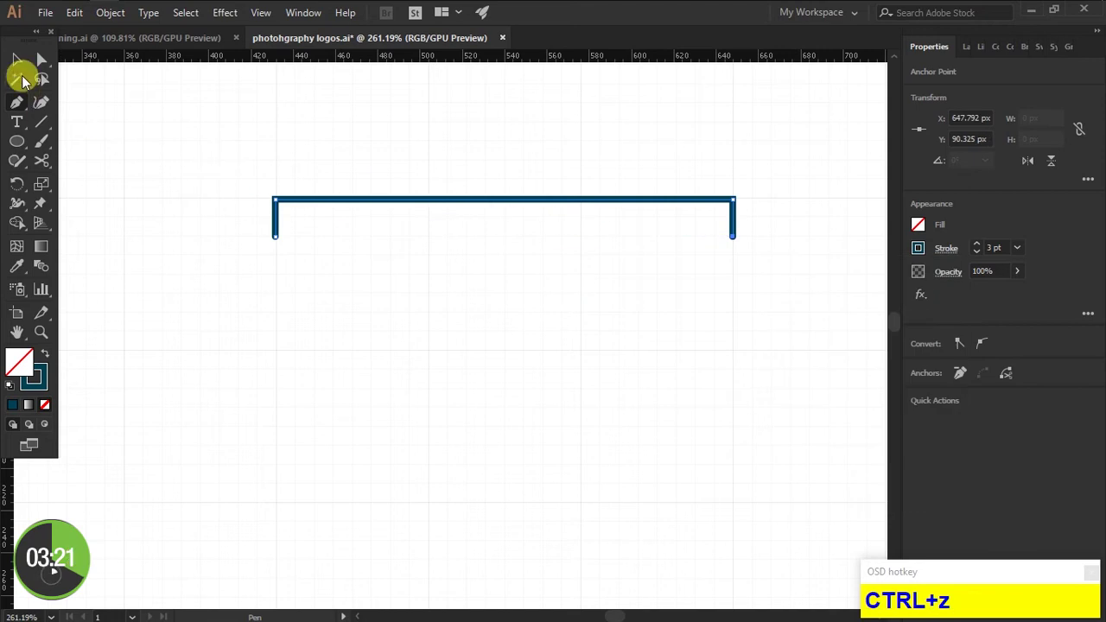
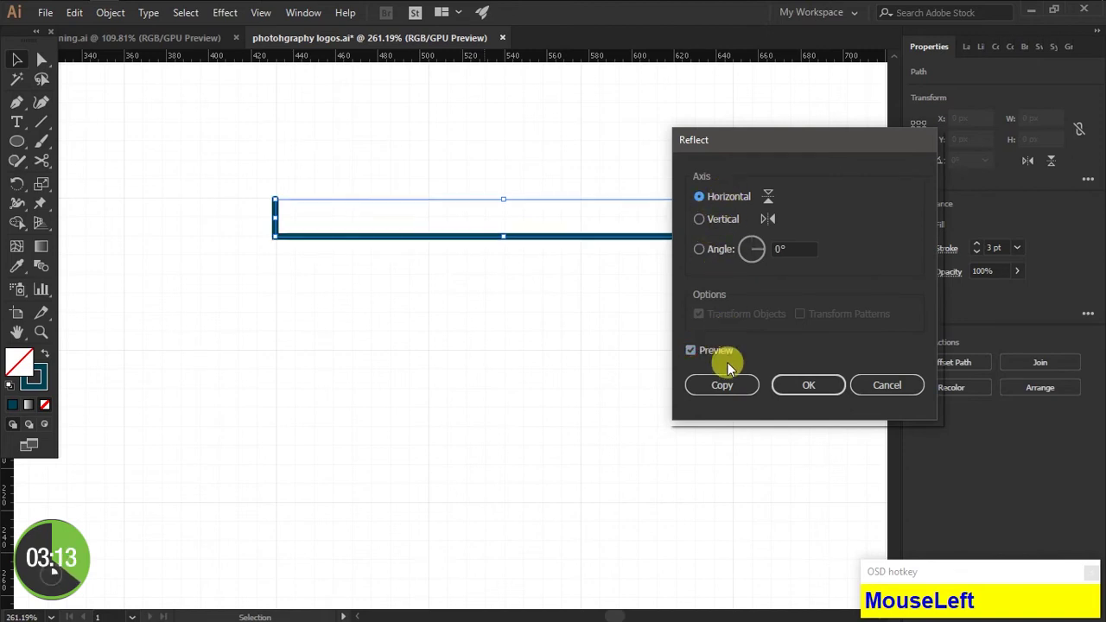
key(Down)
key(Down)
click(583, 258)
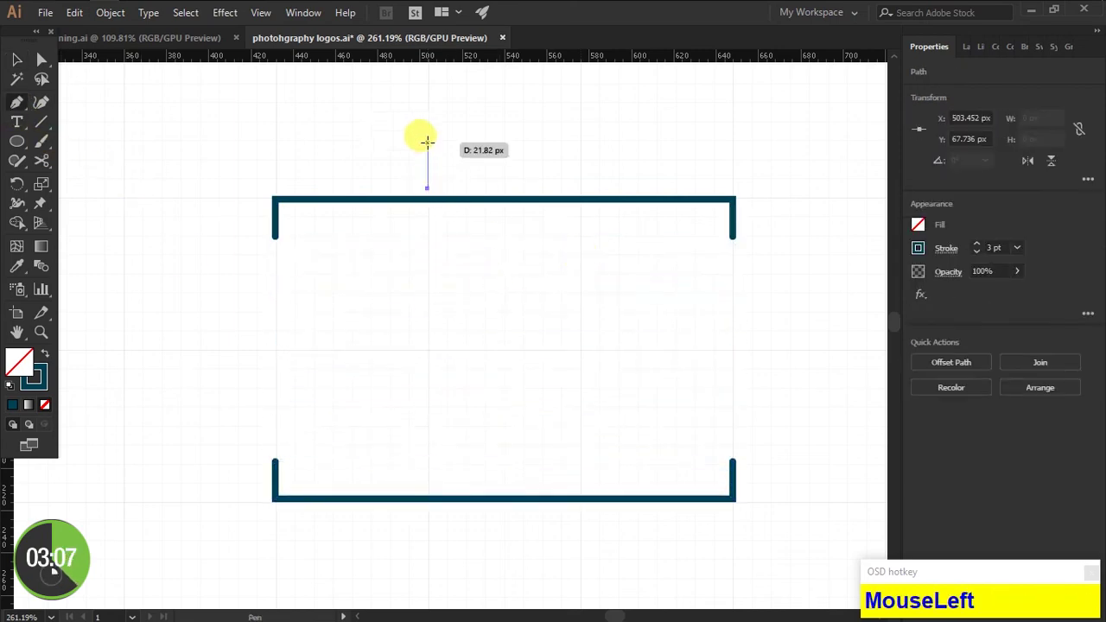
Add the small top bump and centre the lens circle inside the camera body
key(shift+b)
click(547, 295)
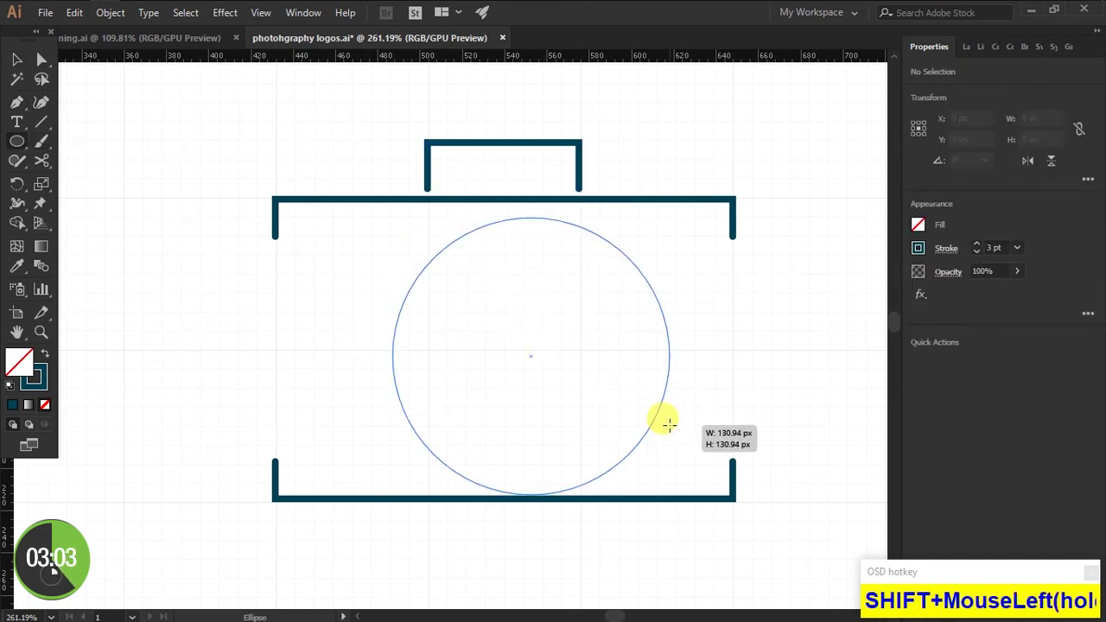
key(v)
click(537, 361)
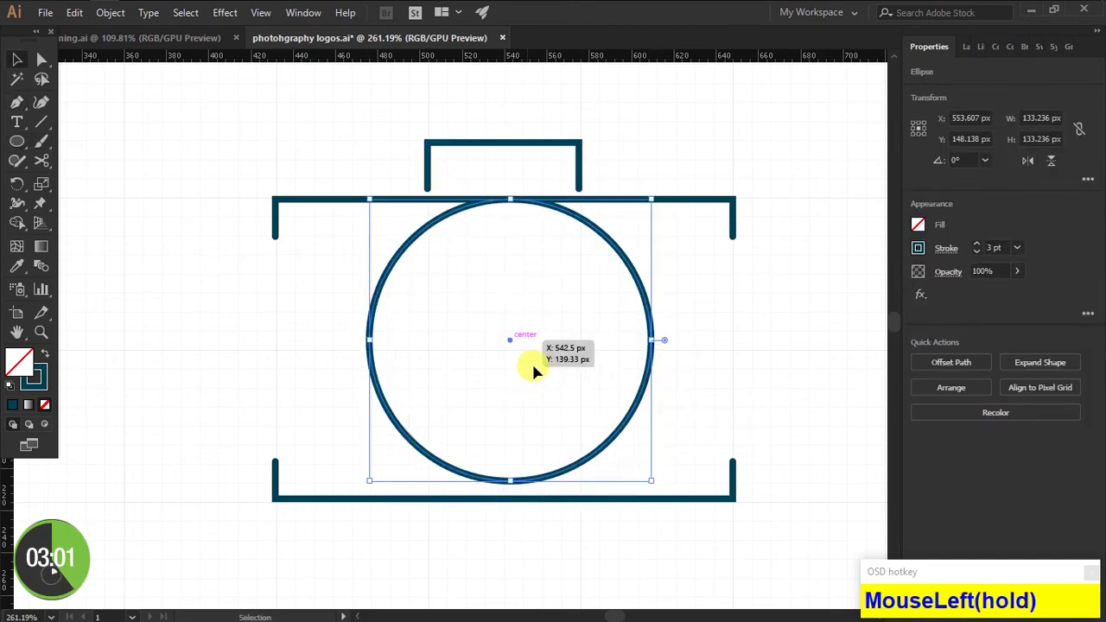
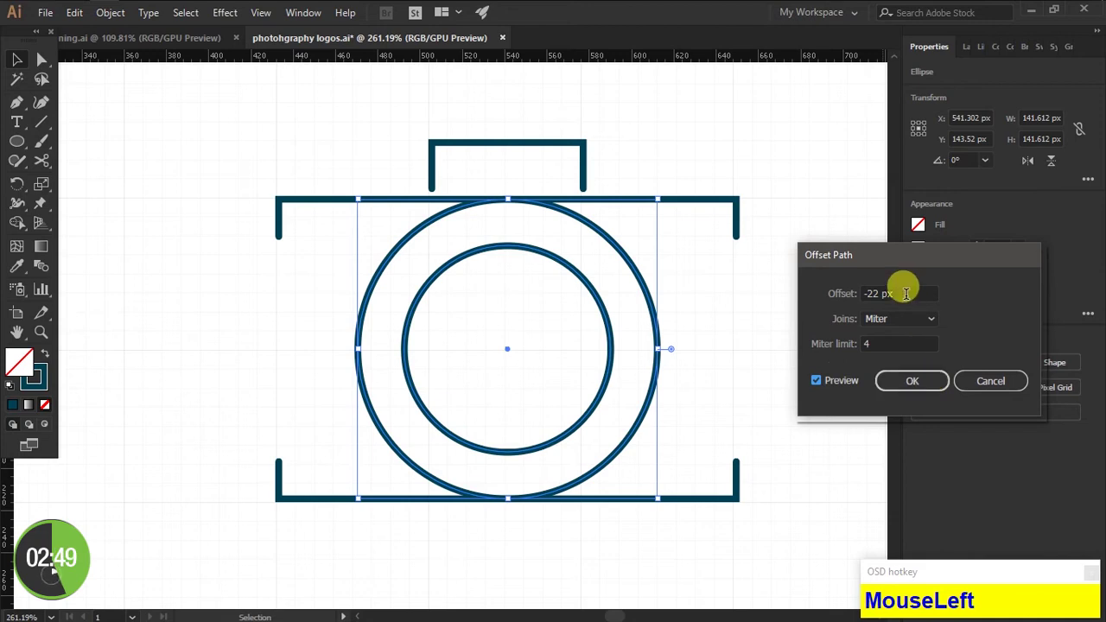
Offset an inner ring at -22 px inside the lens and select it for trimming into an arc
key(Down)
key(Up)
key(Up)
click(926, 393)
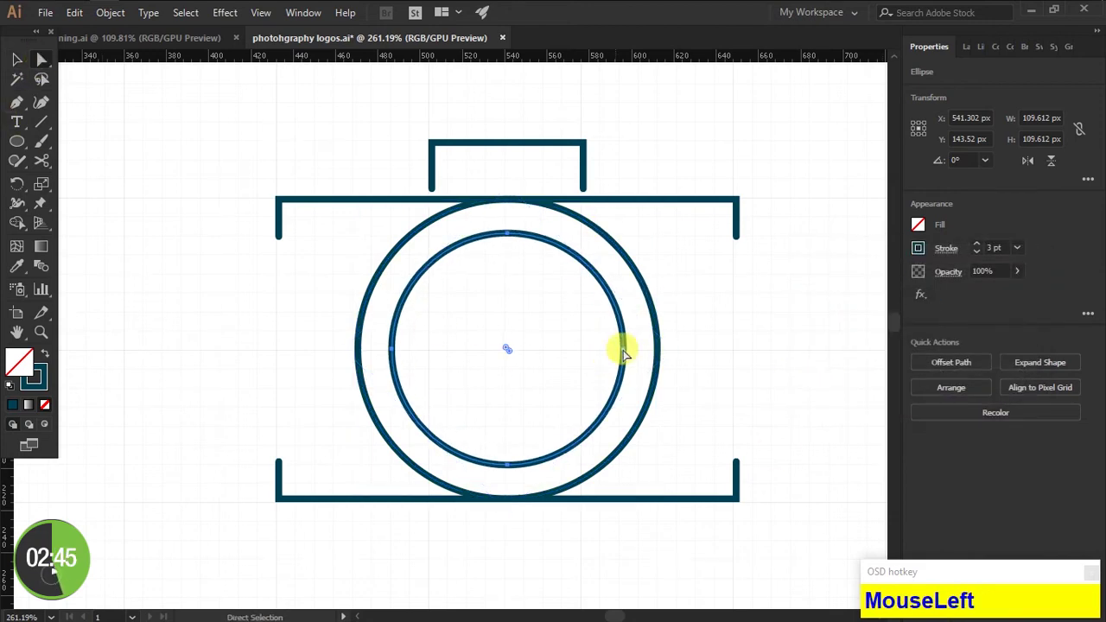
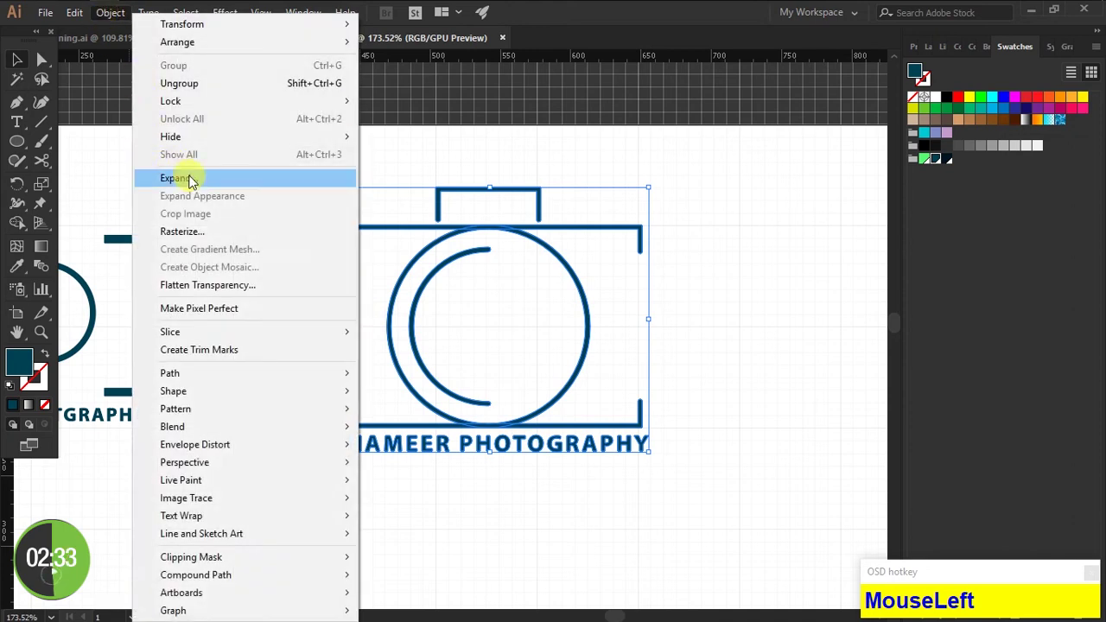
Expand the finished camera logo with its PHOTOGRAPHY name into plain shapes
click(486, 370)
click(374, 340)
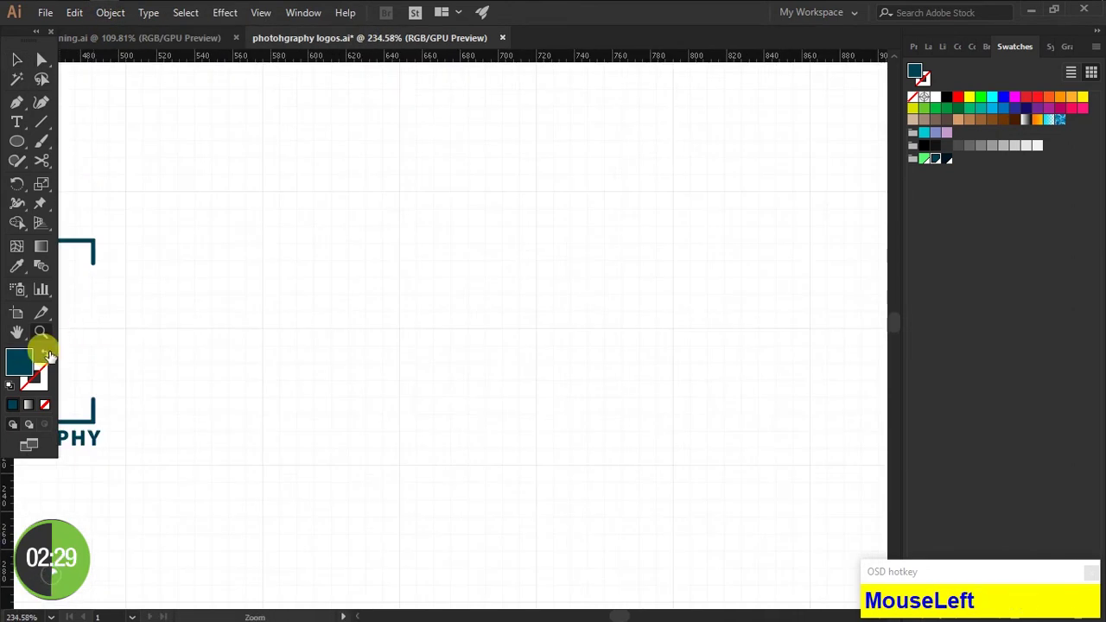
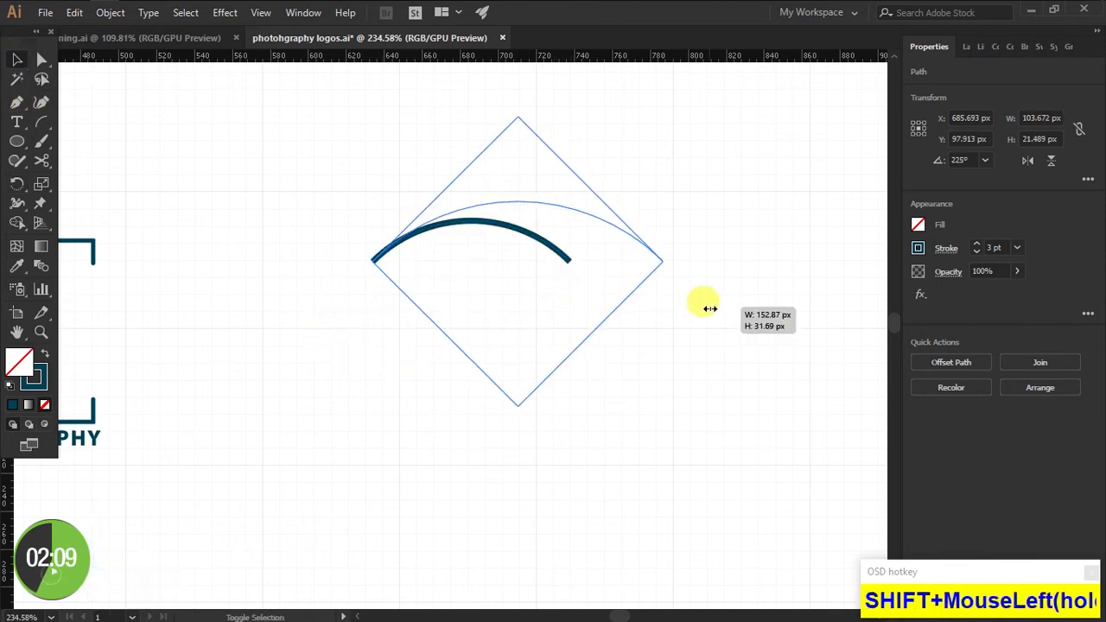
Widen the upper-lid arc and select it for duplication
click(656, 355)
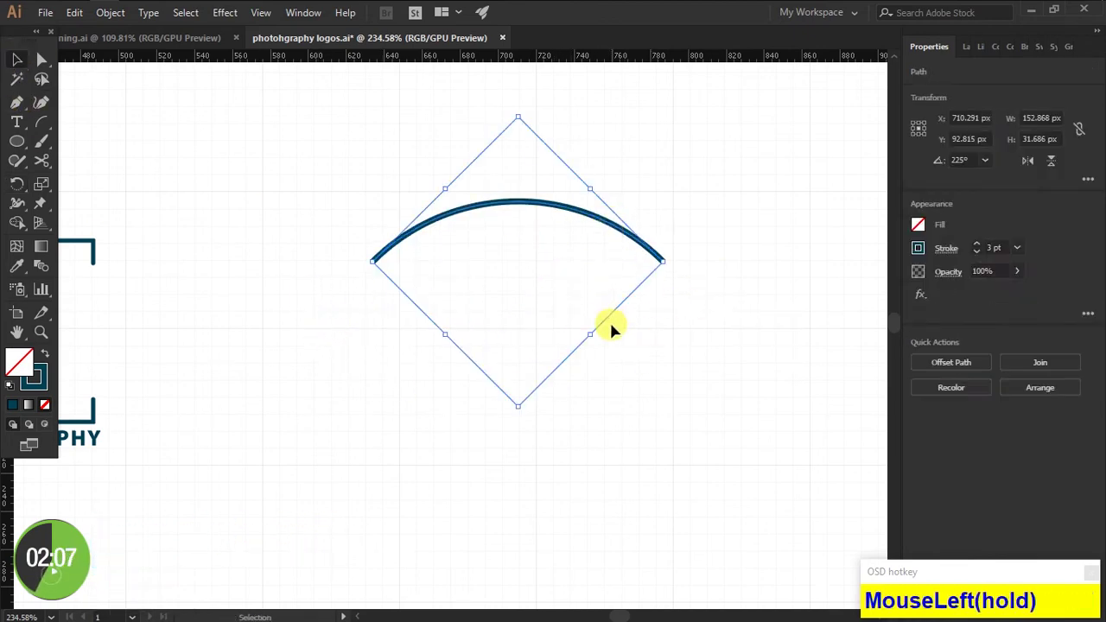
scroll(up, 3)
click(609, 271)
key(v)
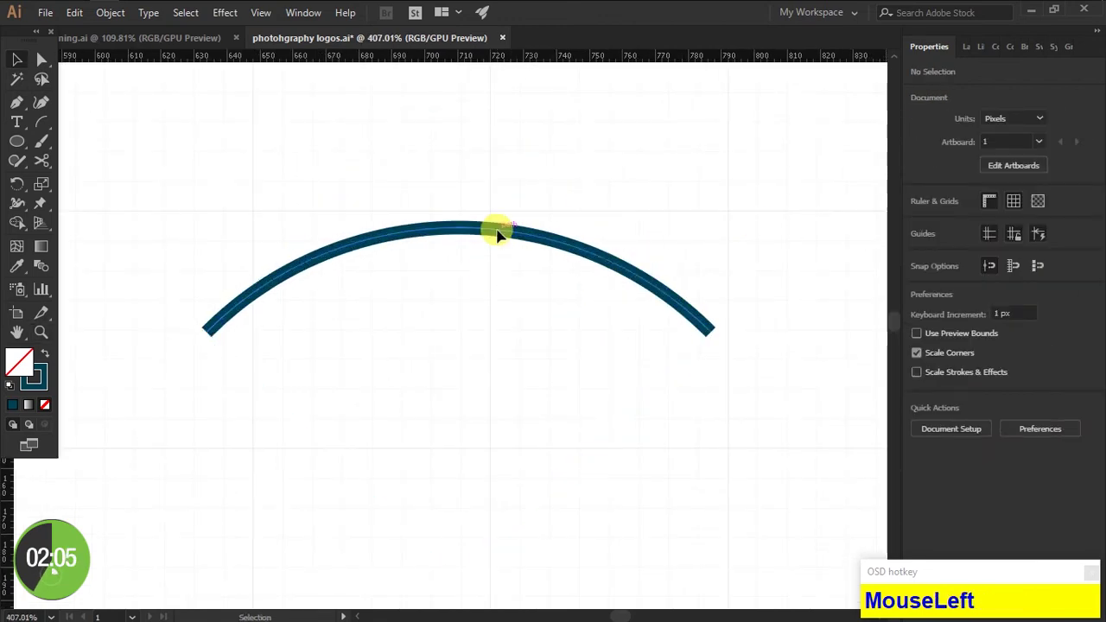
click(786, 445)
Rotate a copy of the arc into the lower lid and centre the iris circle in the eye
right_click(558, 228)
click(621, 464)
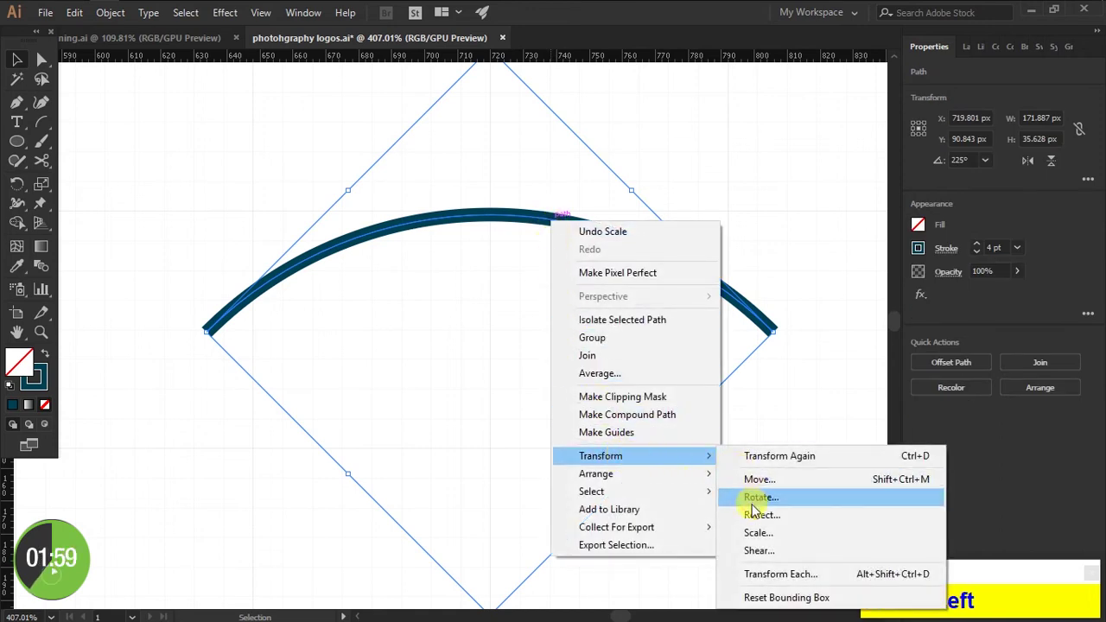
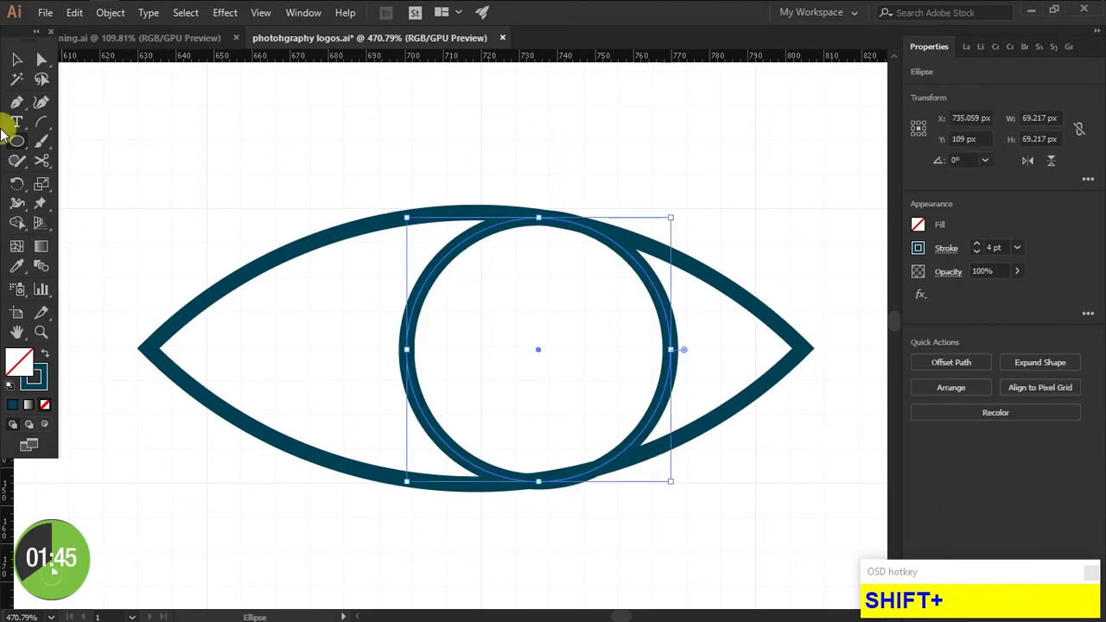
drag(74, 118, 838, 391)
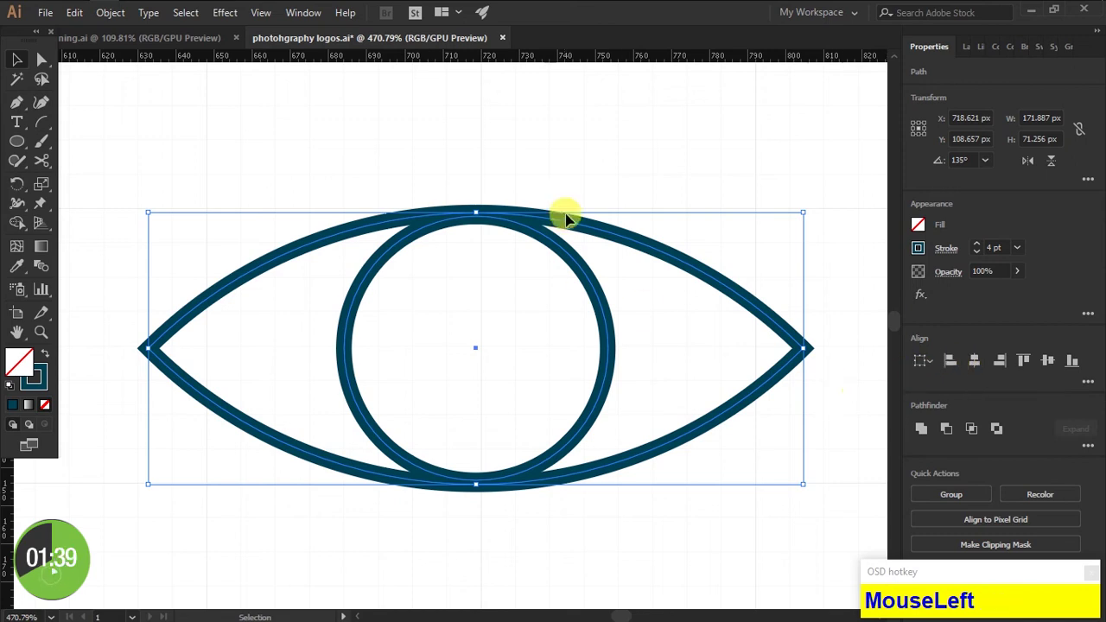
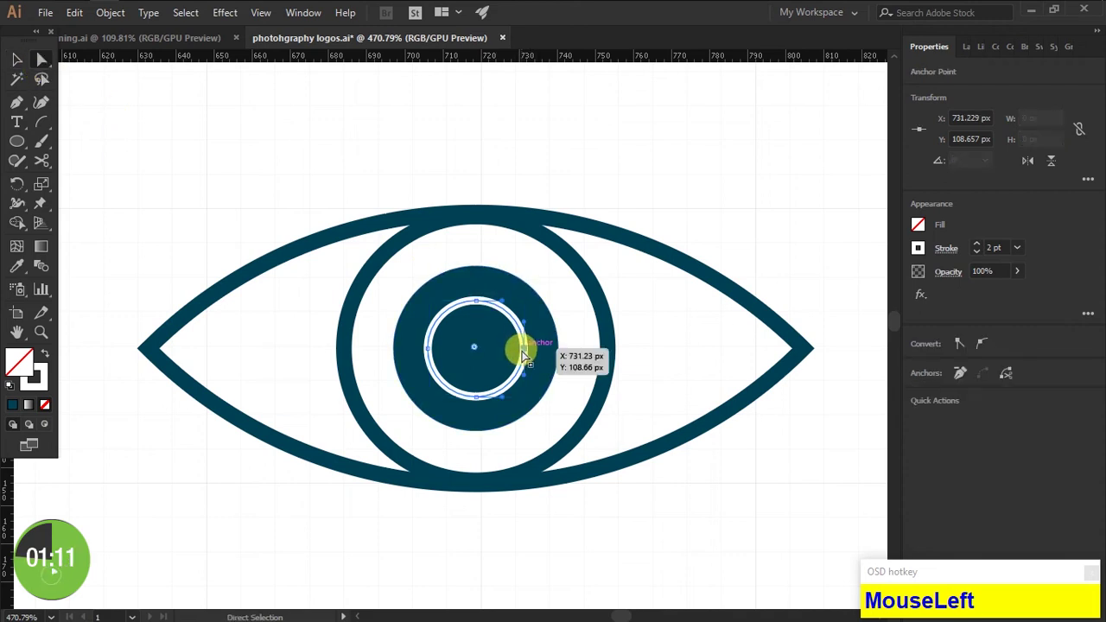
Trim the small white circle down to a curved highlight arc on the pupil
key(BackSpace)
click(482, 304)
key(BackSpace)
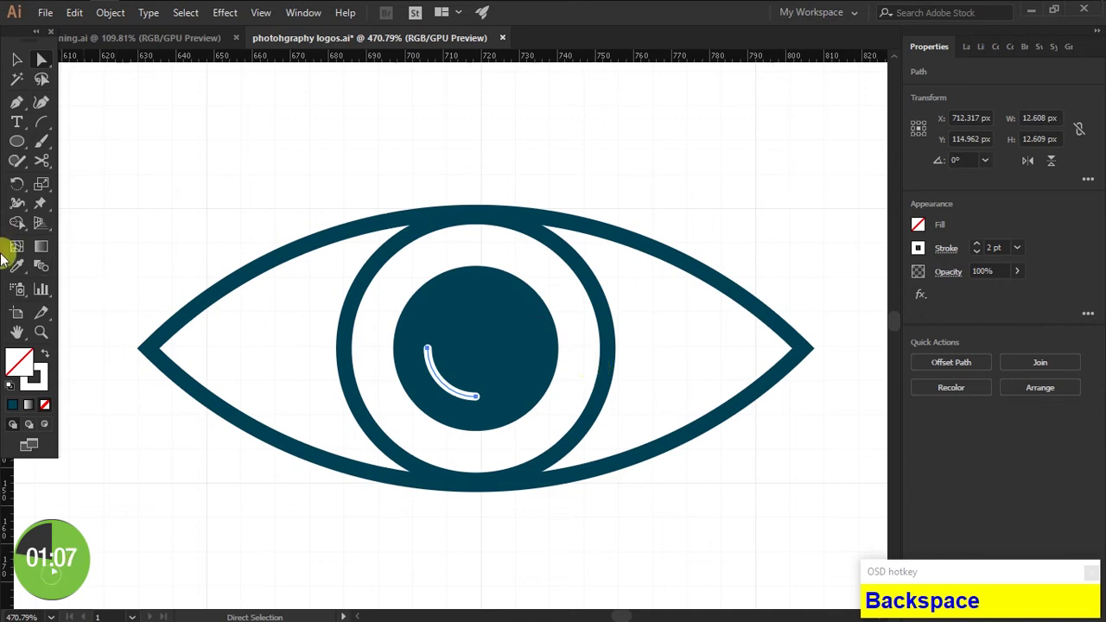
click(23, 66)
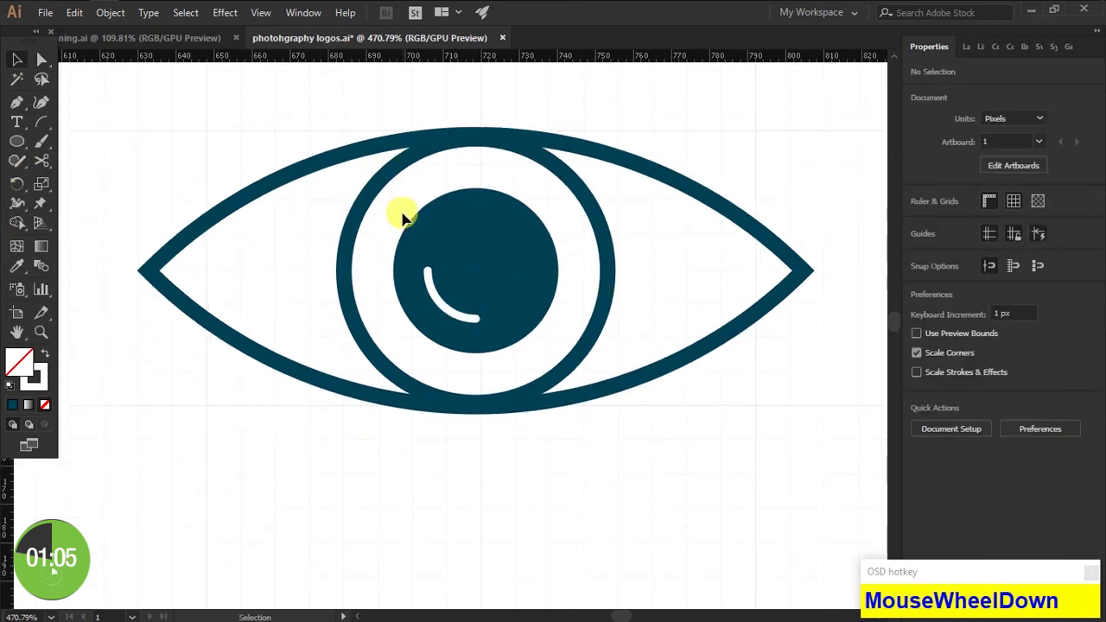
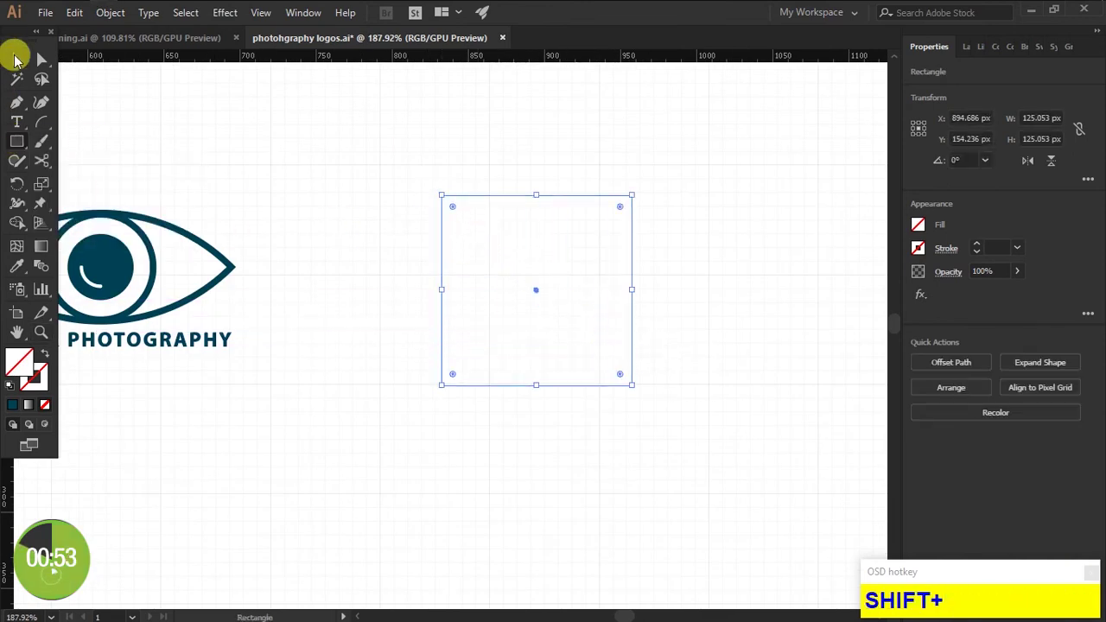
Send the dark teal diamond behind the green one as an offset shadow
click(20, 63)
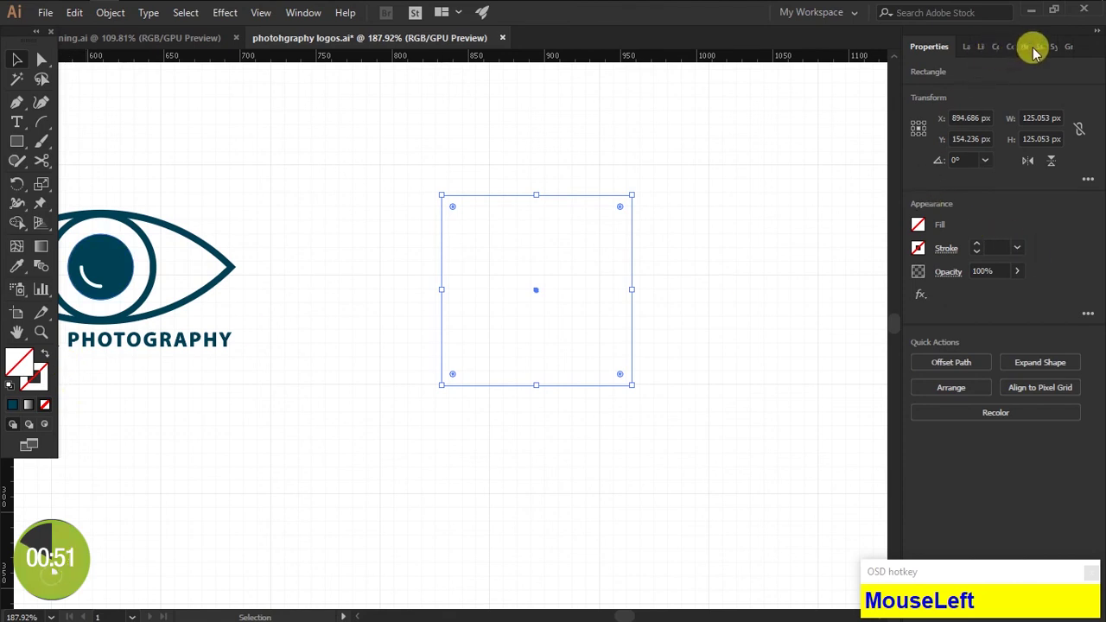
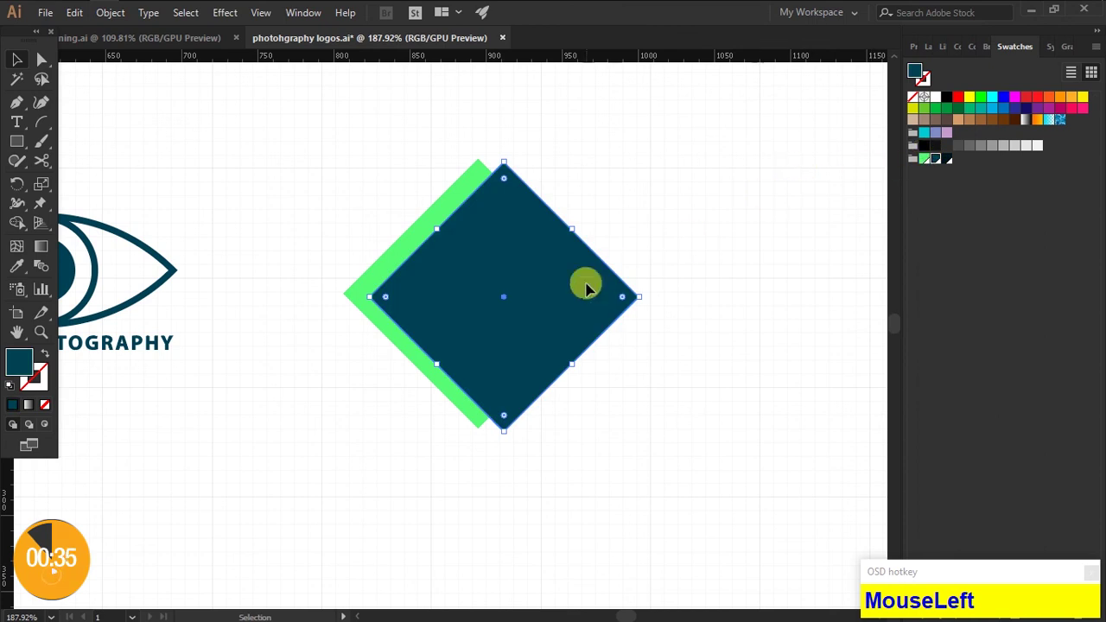
right_click(590, 292)
drag(646, 538, 253, 234)
Ungroup the eye logo so its iris can be copied into the diamond
right_click(253, 234)
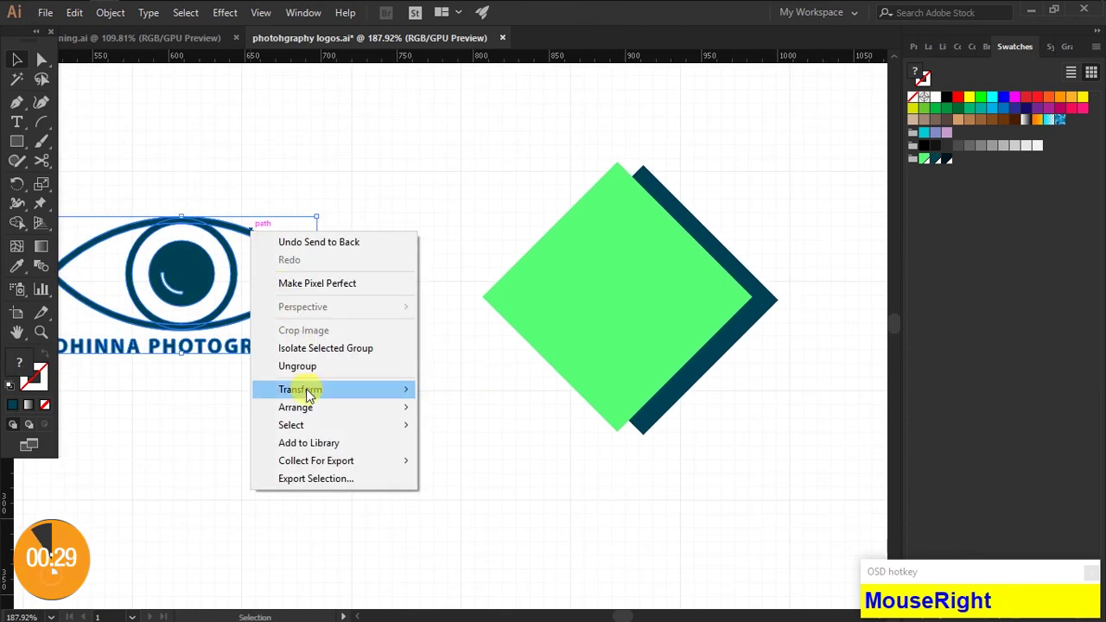
click(316, 375)
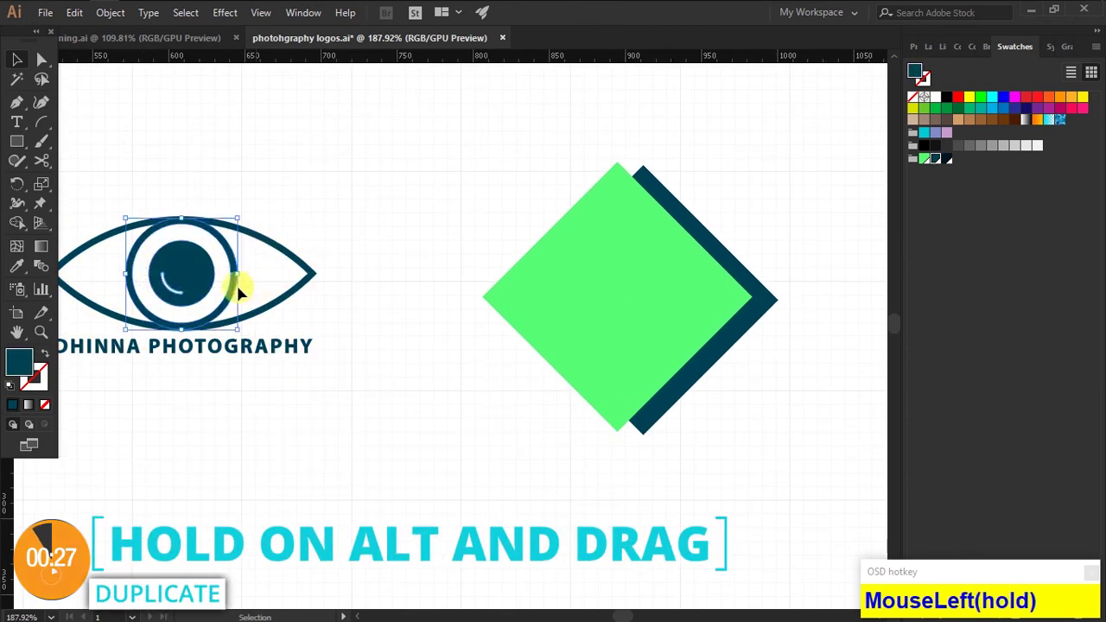